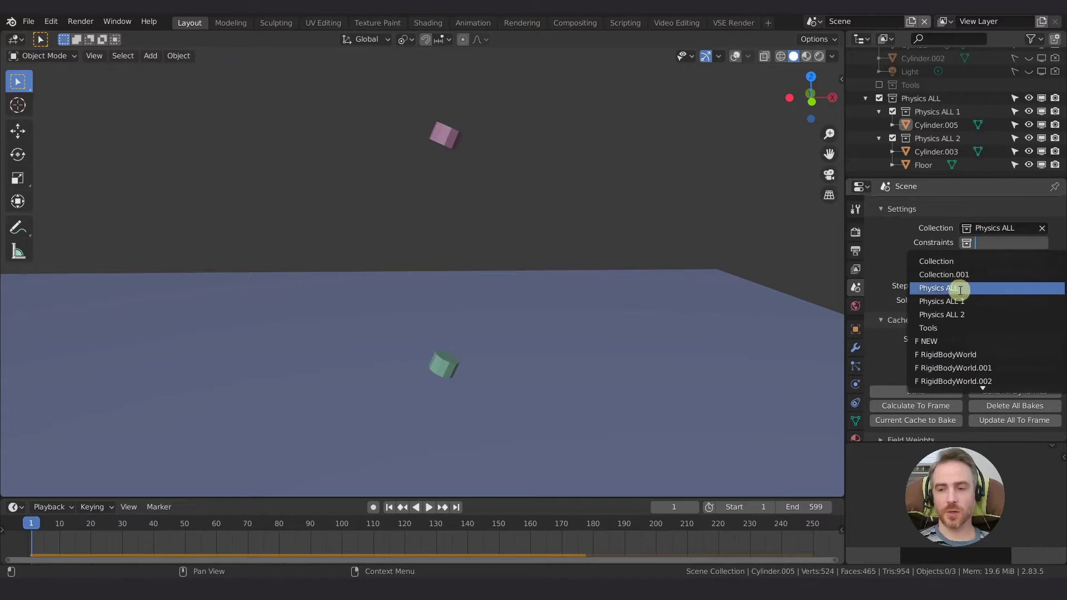
- Dismiss the Constraints collection choices so the rigid body world keeps only the Physics ALL collection
{"action": "left_click", "coordinate": [968, 248]}
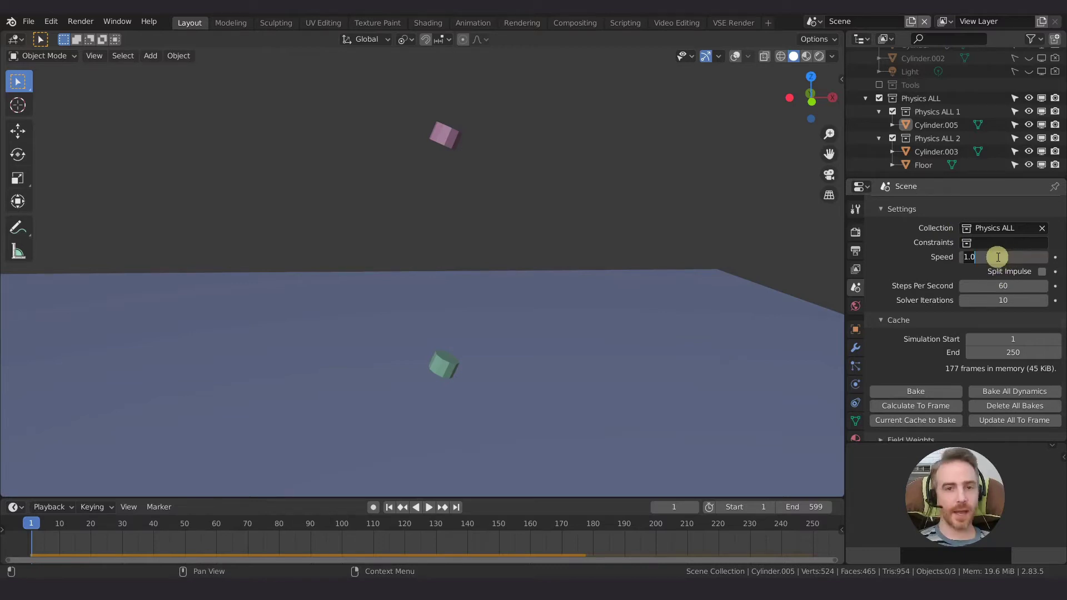
- Set the rigid body world speed to 2 and replay the fall, then rewind to frame 1
{"action": "key", "text": "KP_2"}
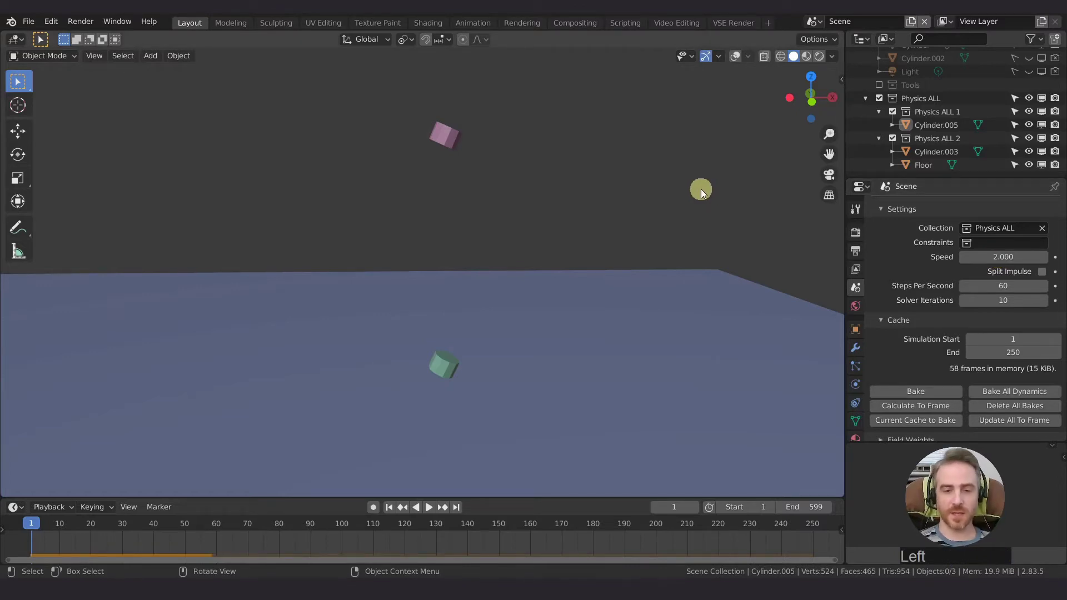
{"action": "key", "text": "space"}
{"action": "key", "text": "space"}
{"action": "key", "text": "Left"}
- Set the simulation speed to 0.5 and replay the slowed fall, then rewind to frame 1
{"action": "left_click", "coordinate": [1001, 262]}
{"action": "key", "text": "KP_Decimal"}
{"action": "key", "text": "KP_5"}
{"action": "key", "text": "space"}
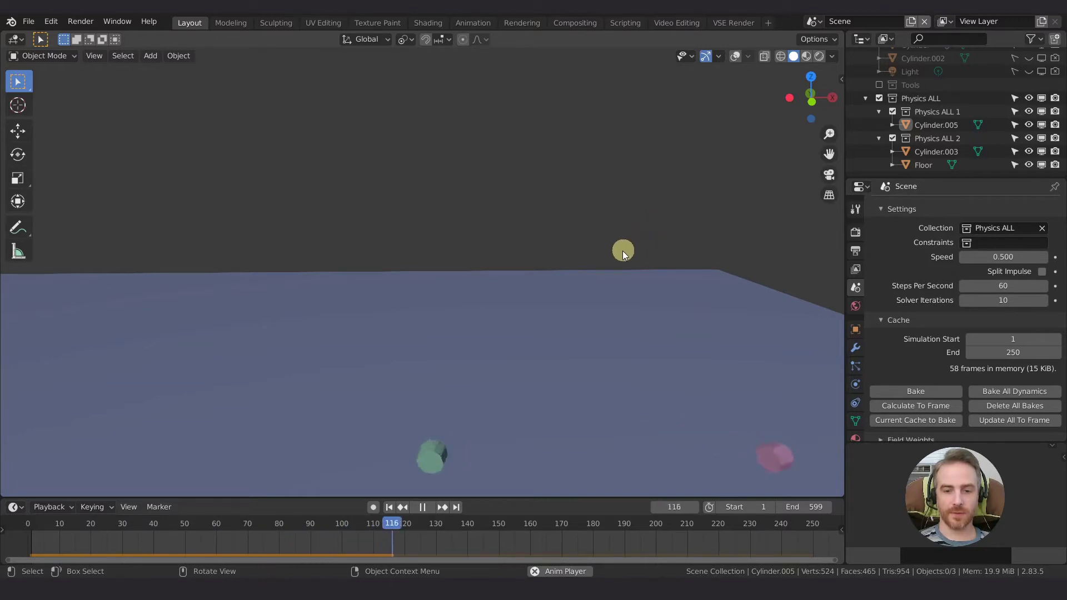
{"action": "key", "text": "space"}
{"action": "key", "text": "shift+Left"}
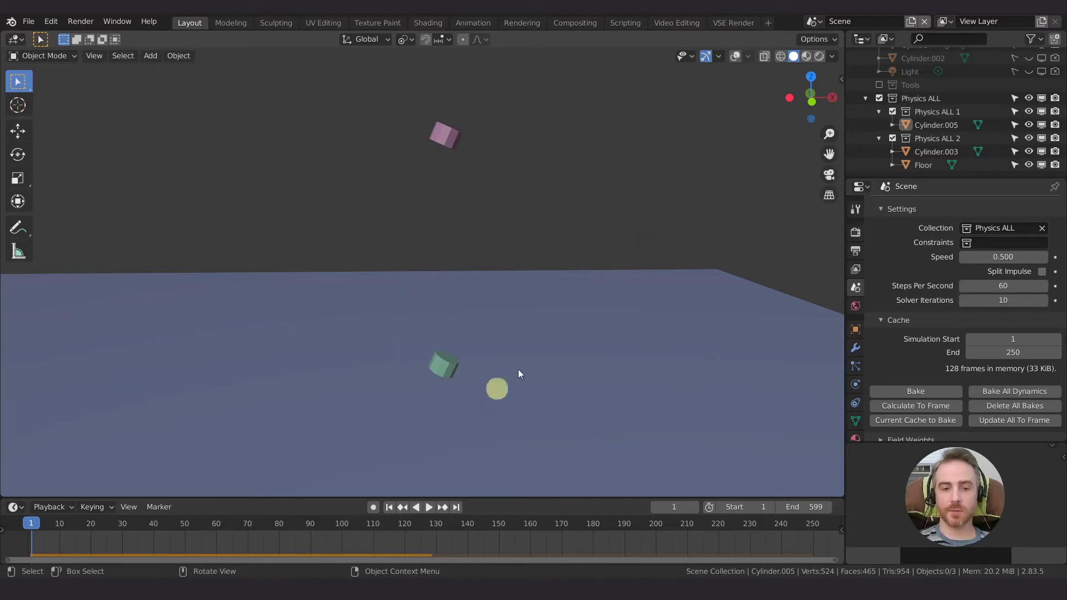
- Set the simulation speed back to 1 and replay at normal speed, then rewind to frame 1
{"action": "left_click", "coordinate": [1015, 261]}
{"action": "key", "text": "KP_1"}
{"action": "key", "text": "Return"}
{"action": "key", "text": "KP_Enter"}
{"action": "key", "text": "space"}
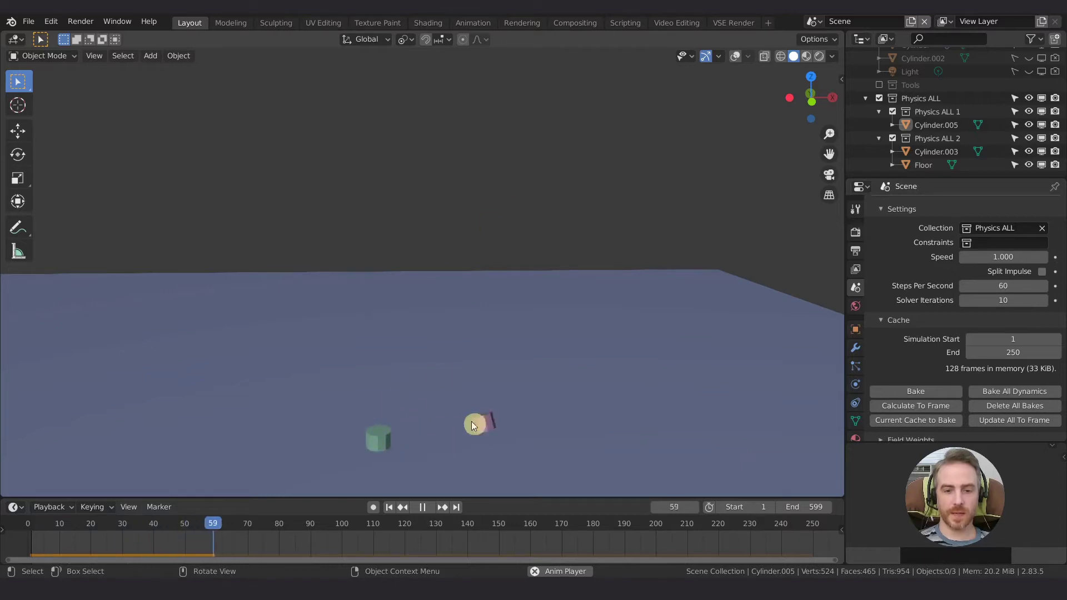
{"action": "key", "text": "space"}
{"action": "key", "text": "shift+Left"}
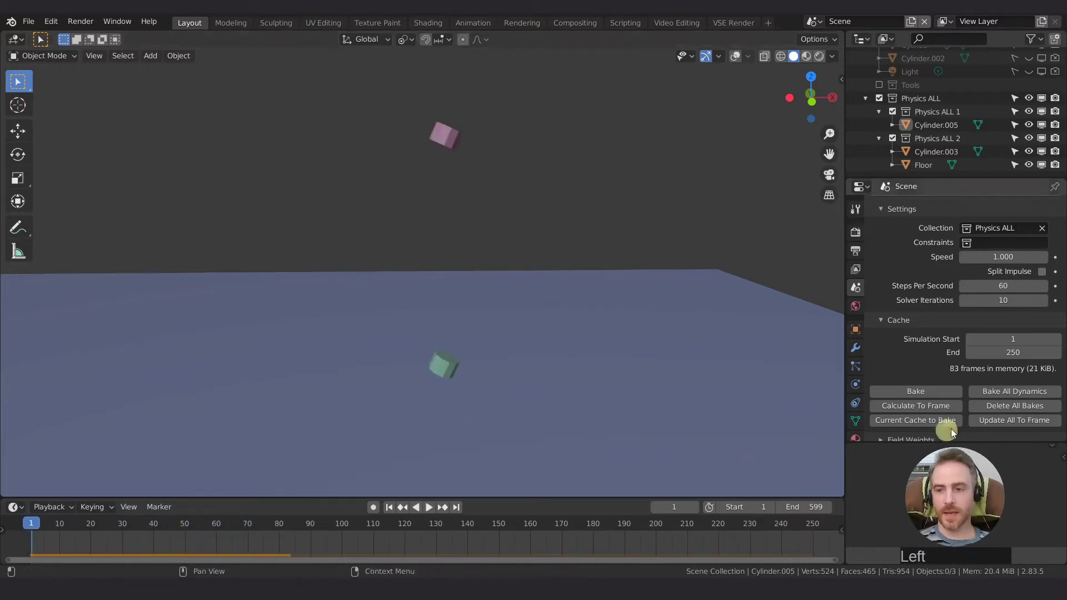
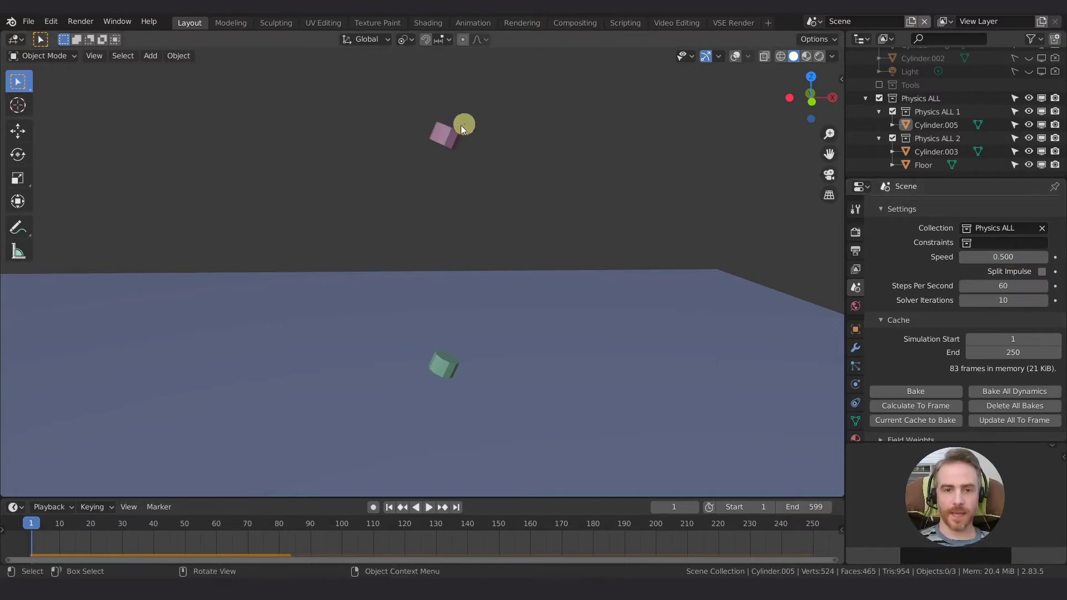
- Set the speed to 0.5 again and play the slowed fall to about frame 99
{"action": "left_click", "coordinate": [516, 114]}
{"action": "key", "text": "space"}
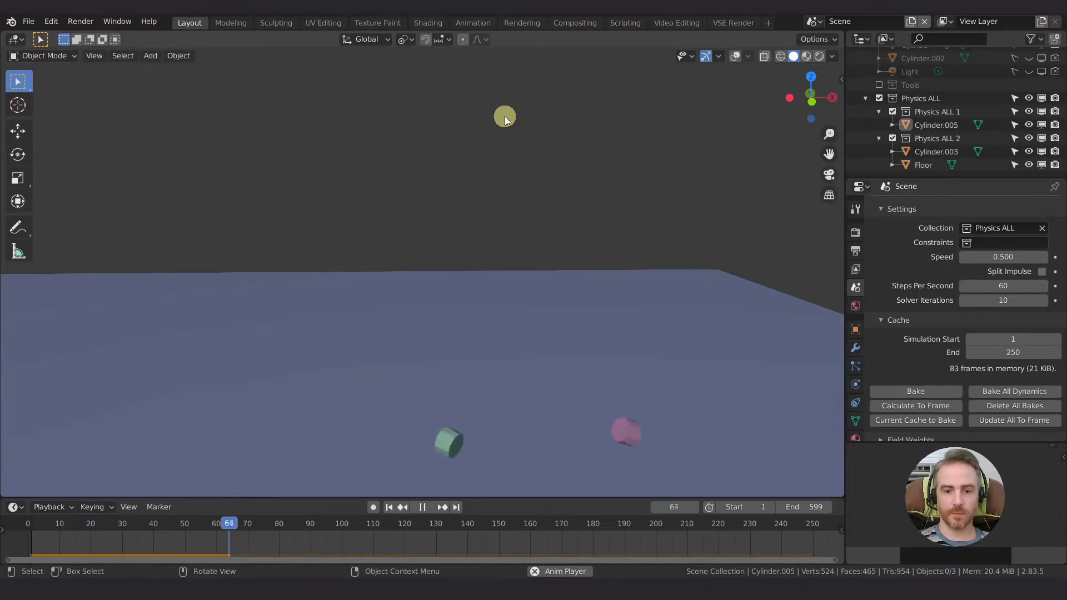
{"action": "key", "text": "space"}
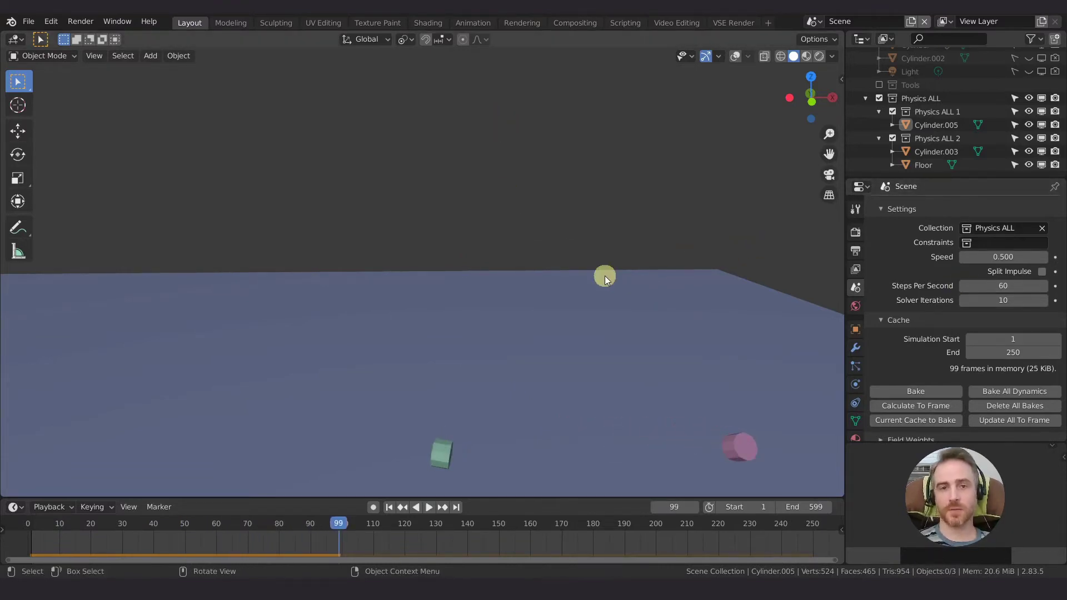
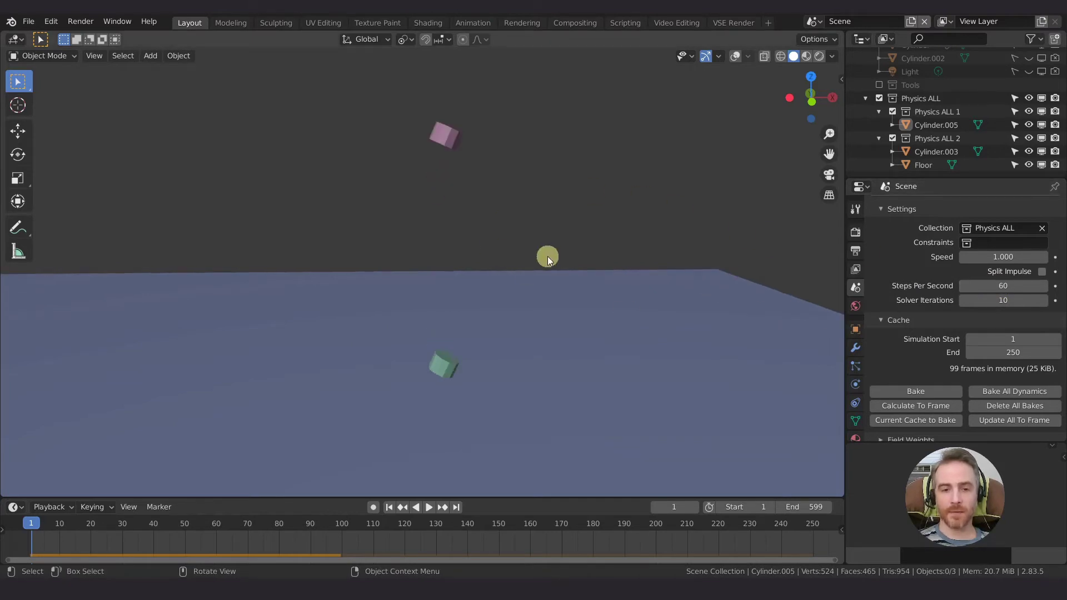
- Play the normal-speed fall until both cylinders land around frame 63, then stop
{"action": "key", "text": "space"}
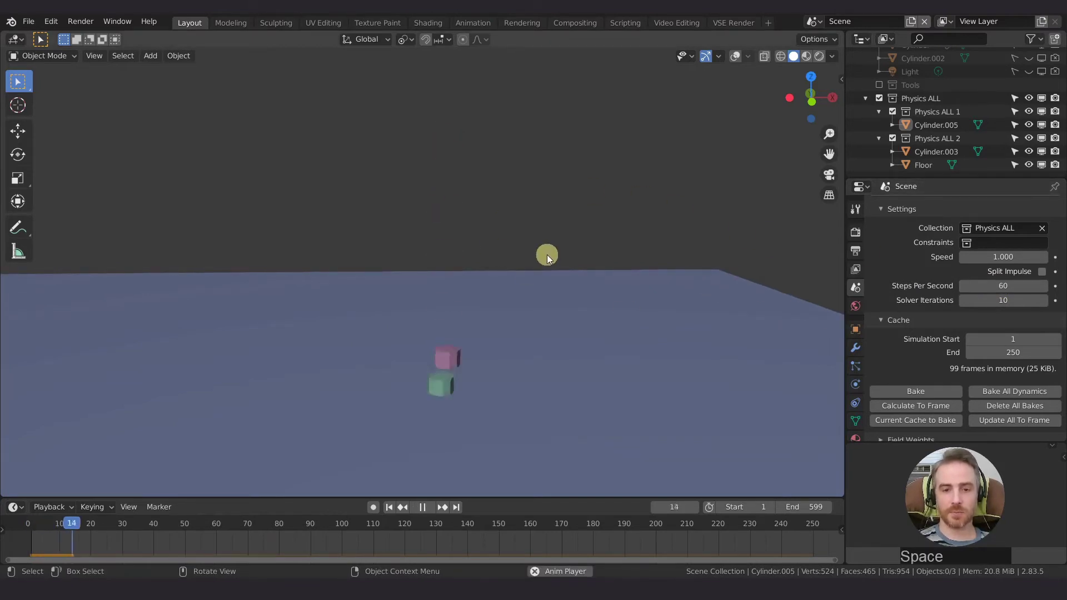
{"action": "key", "text": "space"}
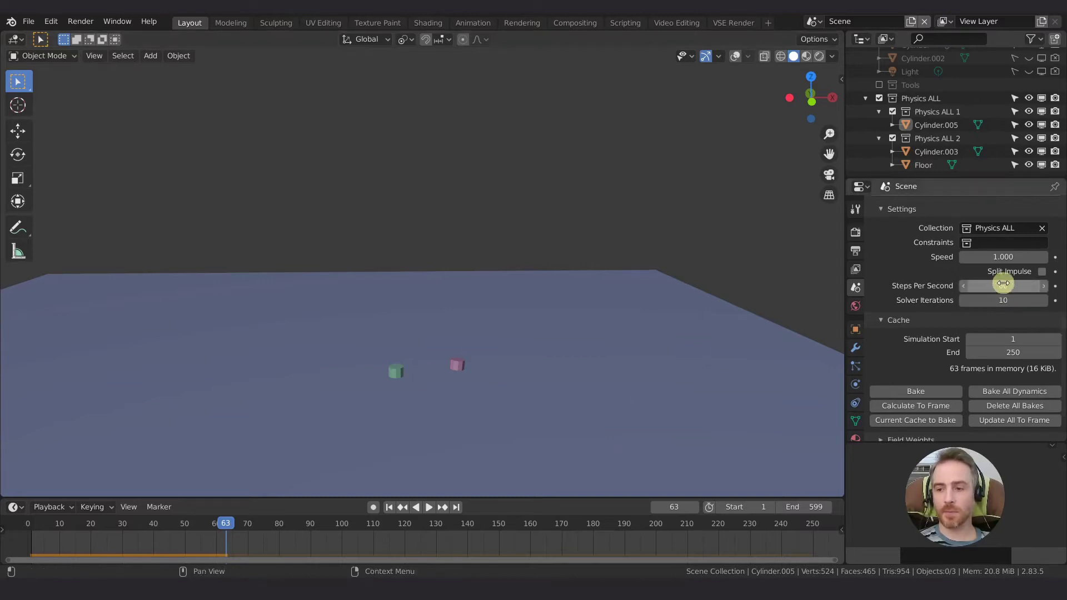
{"action": "middle_click", "coordinate": [529, 398]}
{"action": "middle_click", "coordinate": [533, 383]}
{"action": "middle_click", "coordinate": [545, 336]}
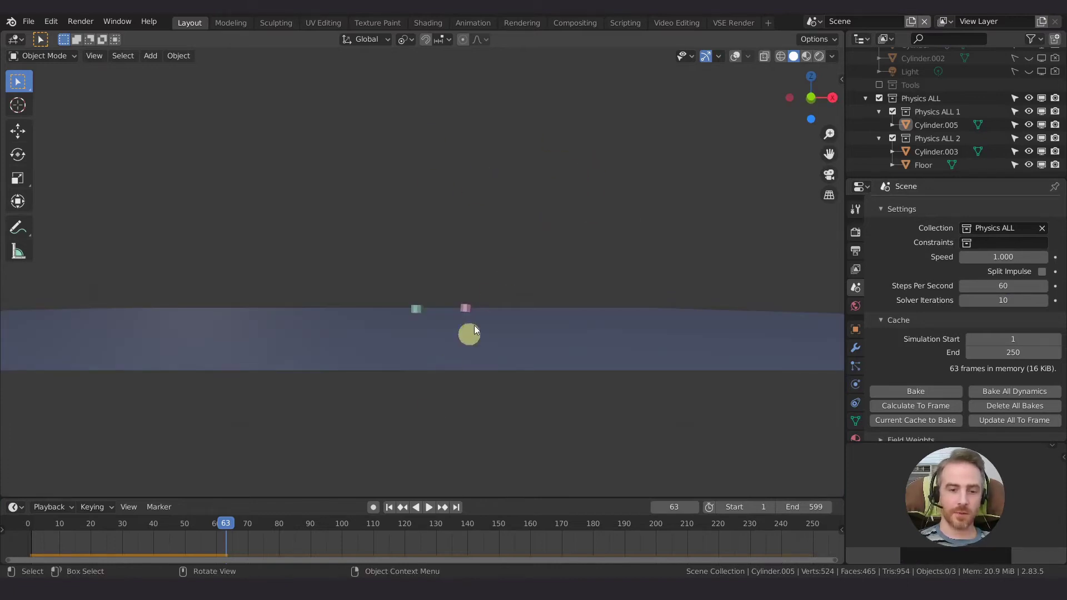
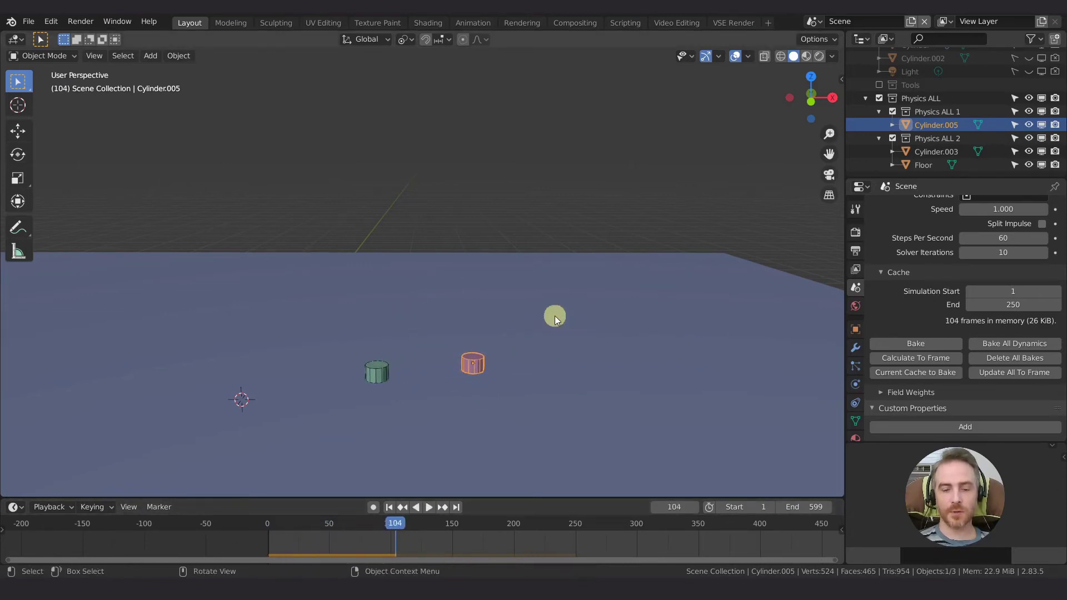
- Rewind to frame 1, then select Cylinder.003, Cylinder.005 and Floor in the Outliner
{"action": "left_click", "coordinate": [560, 322]}
{"action": "key", "text": "g"}
{"action": "right_click", "coordinate": [550, 164]}
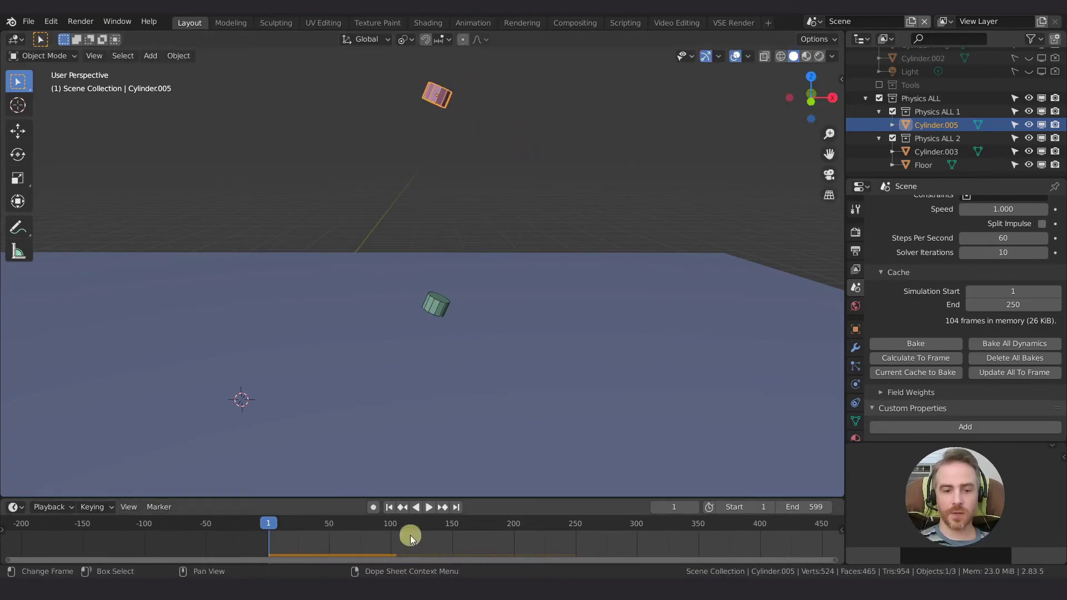
{"action": "left_click", "coordinate": [445, 313]}
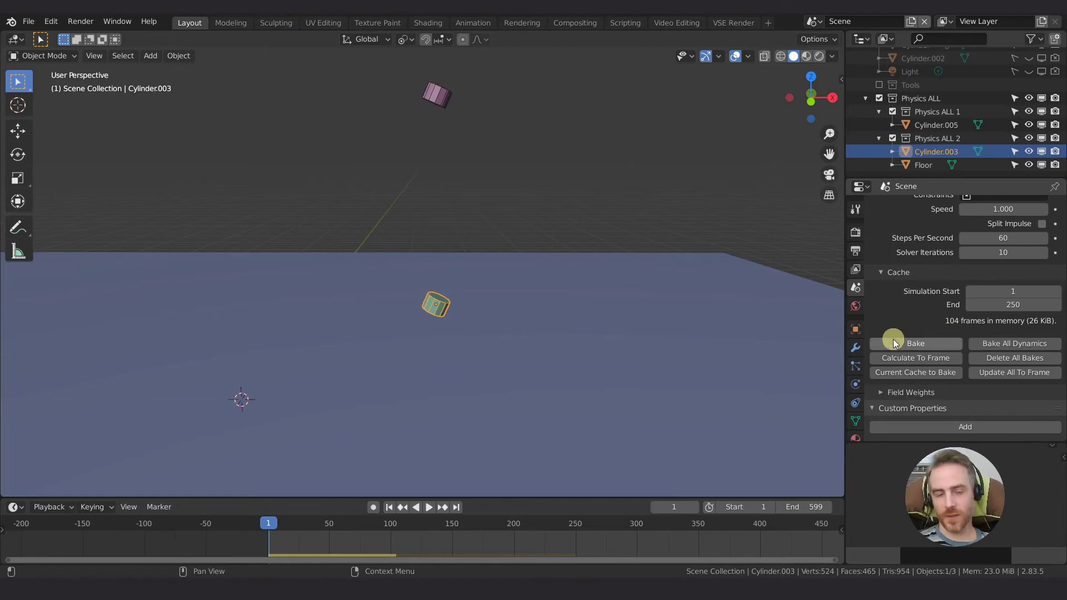
{"action": "left_click", "coordinate": [444, 104]}
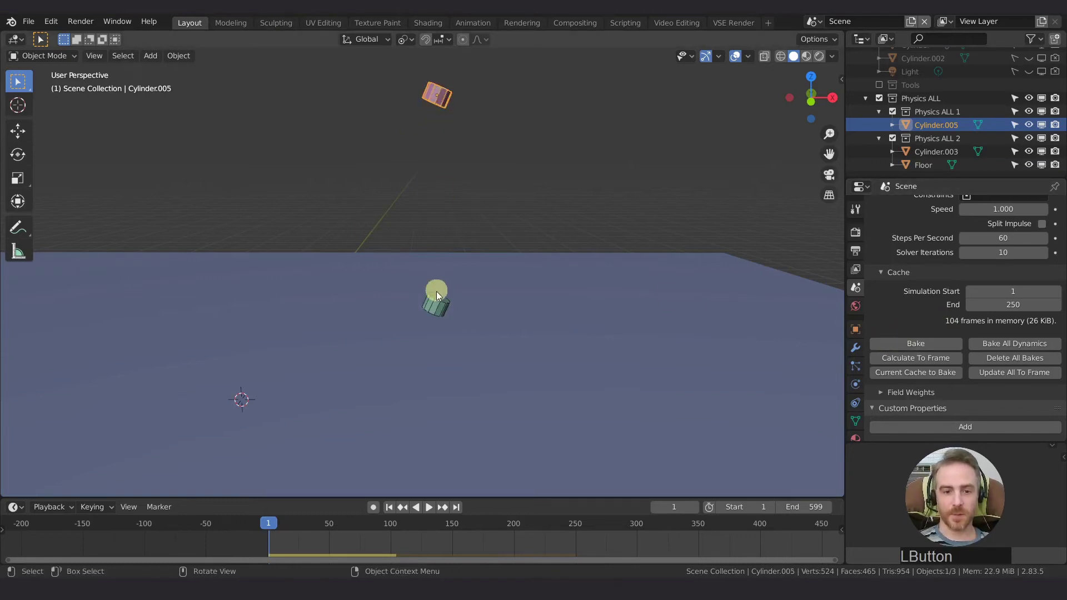
{"action": "left_click", "coordinate": [440, 302]}
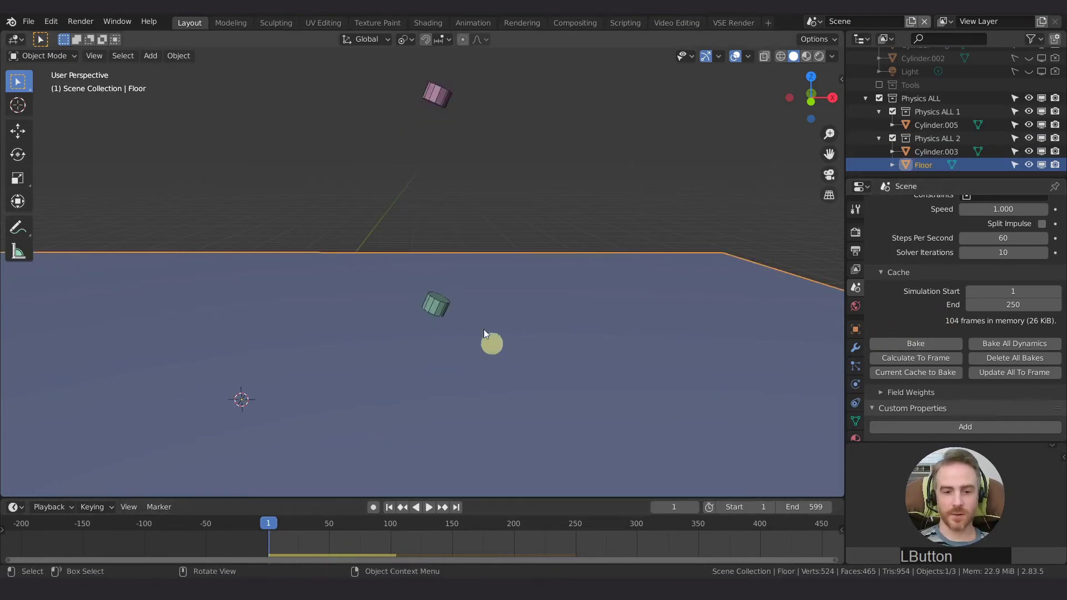
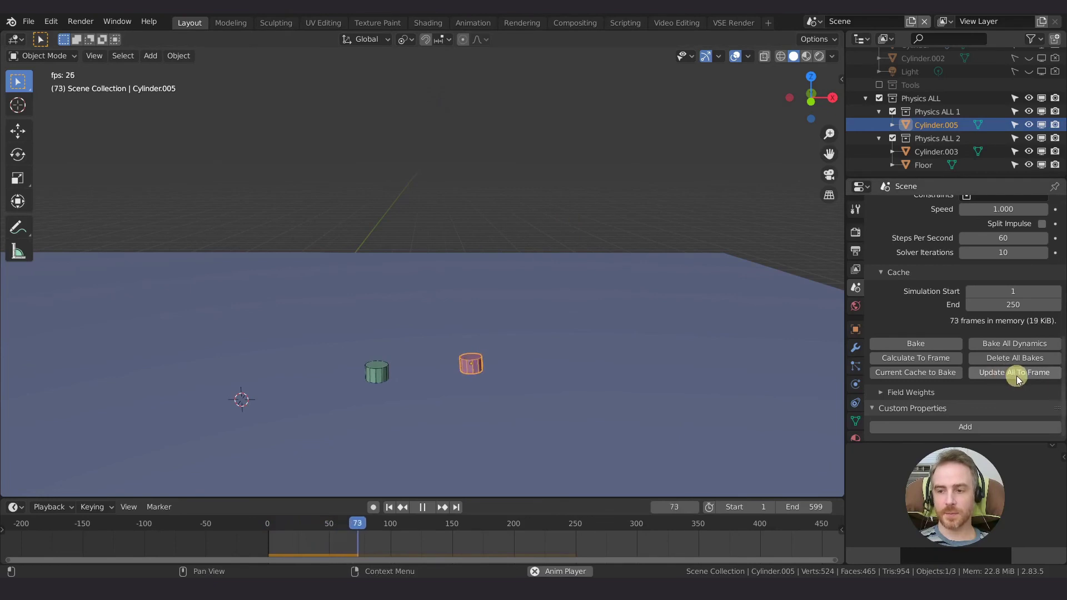
- Stop playback and jump to frame 200 so the rigid body cache computes 200 frames in memory
{"action": "key", "text": "space"}
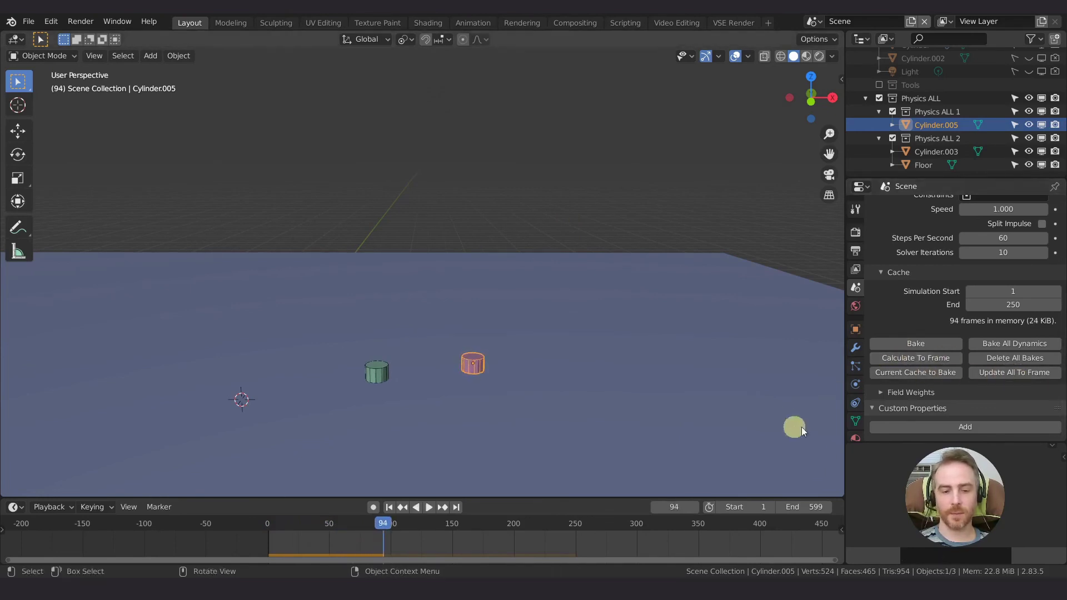
{"action": "left_click", "coordinate": [520, 525]}
{"action": "key", "text": "Left"}
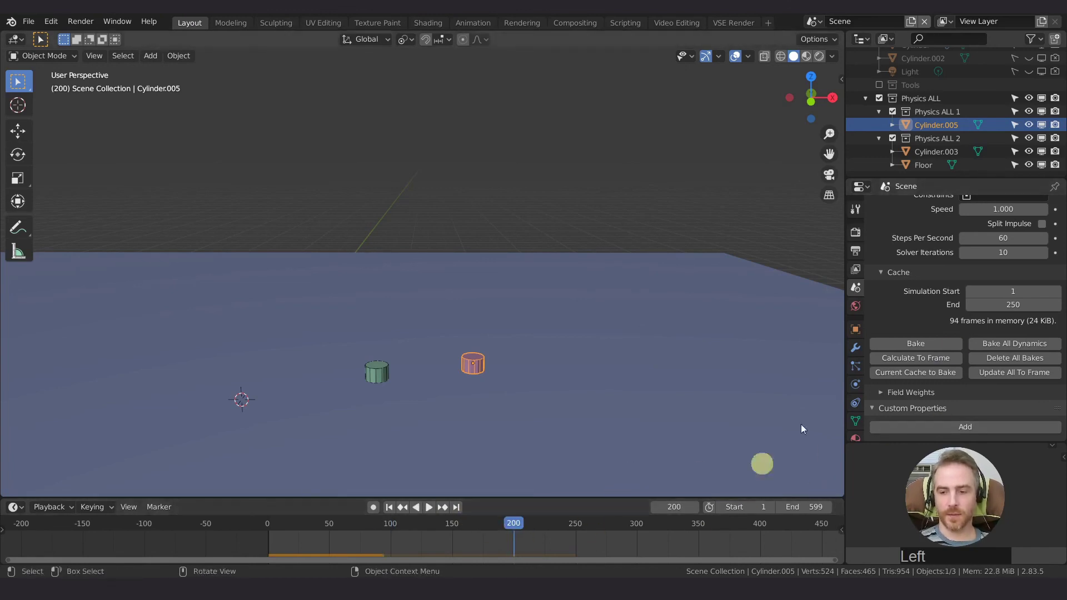
{"action": "left_click", "coordinate": [1027, 380]}
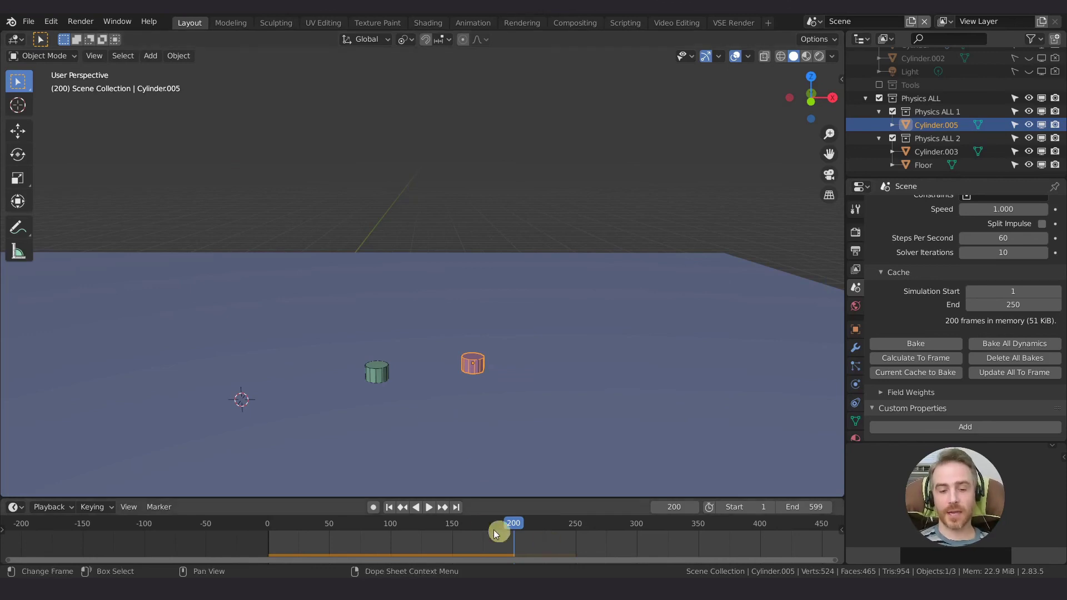
- Play past frame 250 to cache all frames, rewind to frame 1 and replay the fall to frame 77
{"action": "key", "text": "space"}
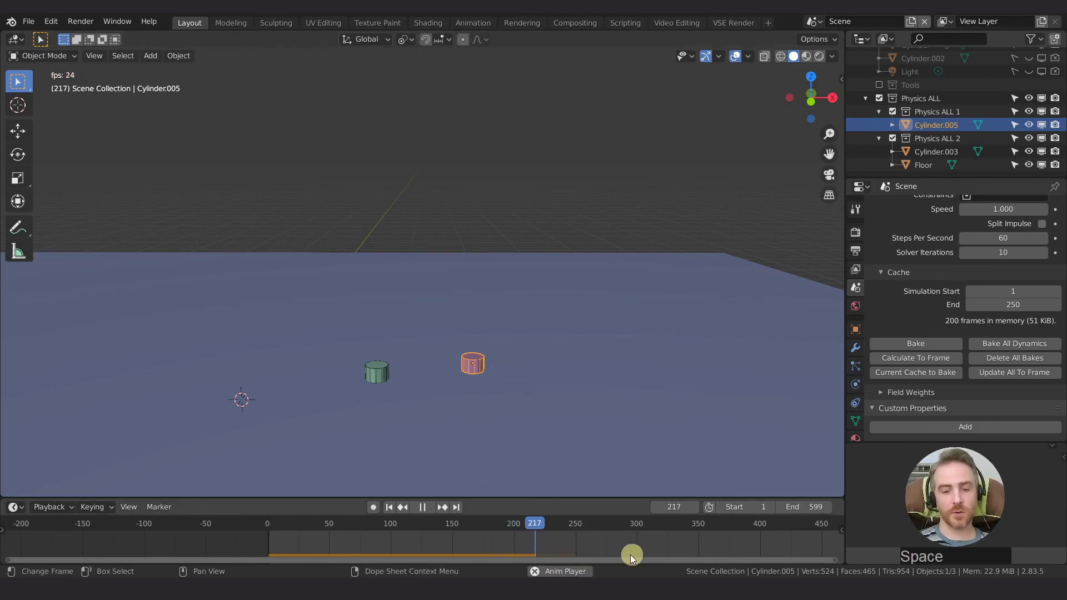
{"action": "key", "text": "space"}
{"action": "left_click", "coordinate": [574, 535]}
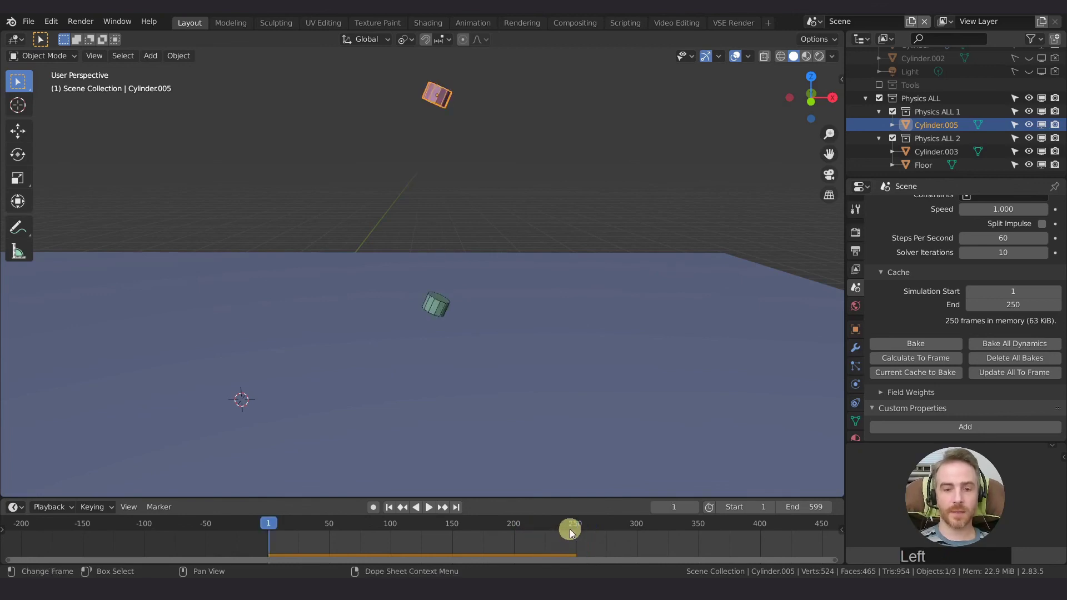
{"action": "key", "text": "space"}
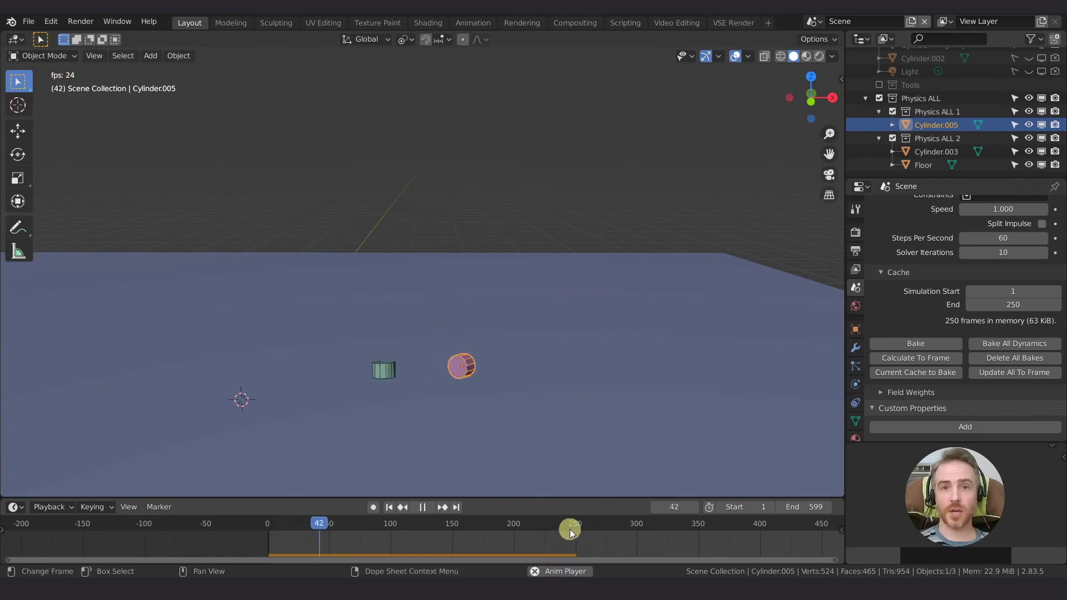
{"action": "key", "text": "space"}
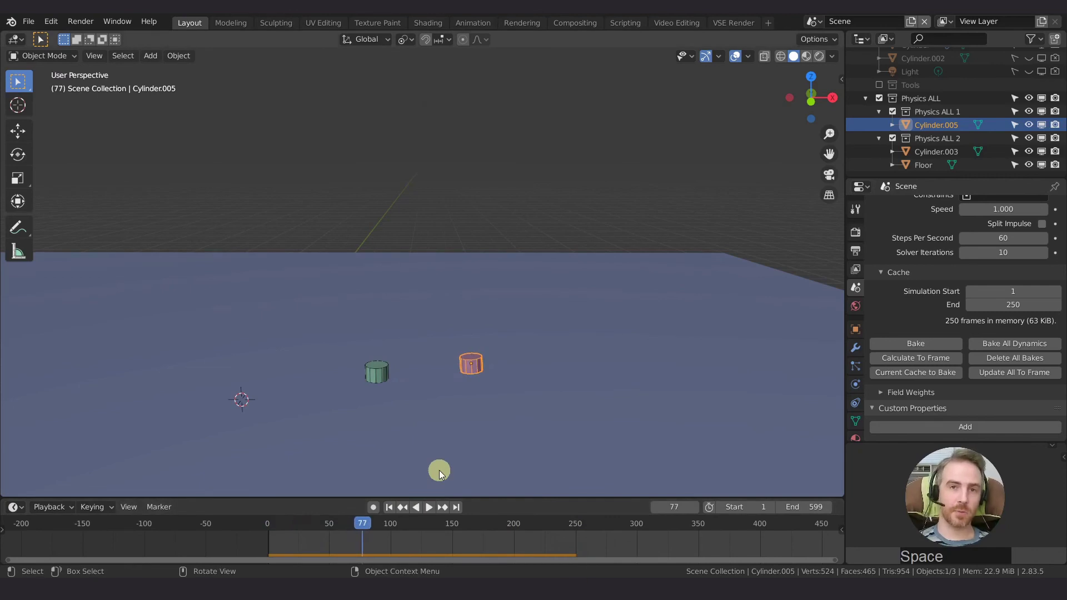